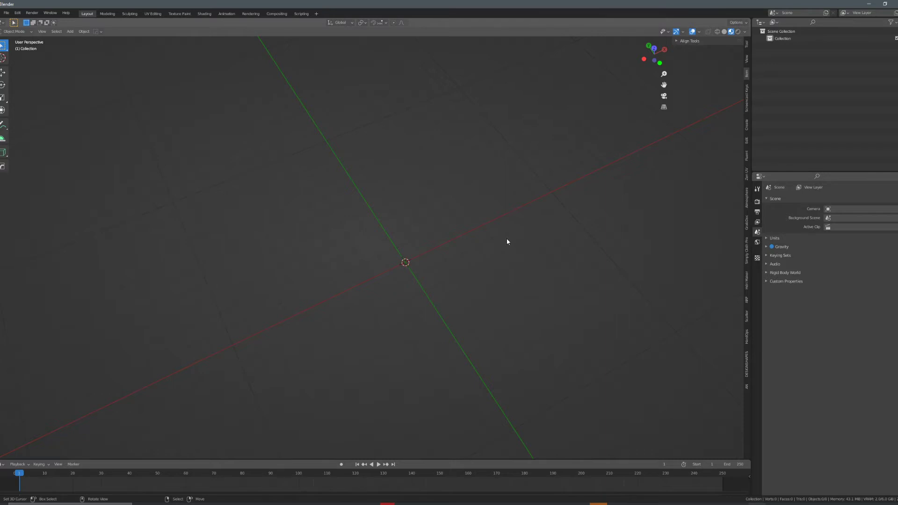
Add a cube and an Array modifier with Count 4 and Relative Offset X 2.
{"action": "middle_click", "coordinate": [424, 232]}
{"action": "key", "text": "shift+a"}
{"action": "middle_click", "coordinate": [480, 242]}
{"action": "scroll", "scroll_direction": "up", "scroll_amount": 3}
{"action": "left_click", "coordinate": [791, 204]}
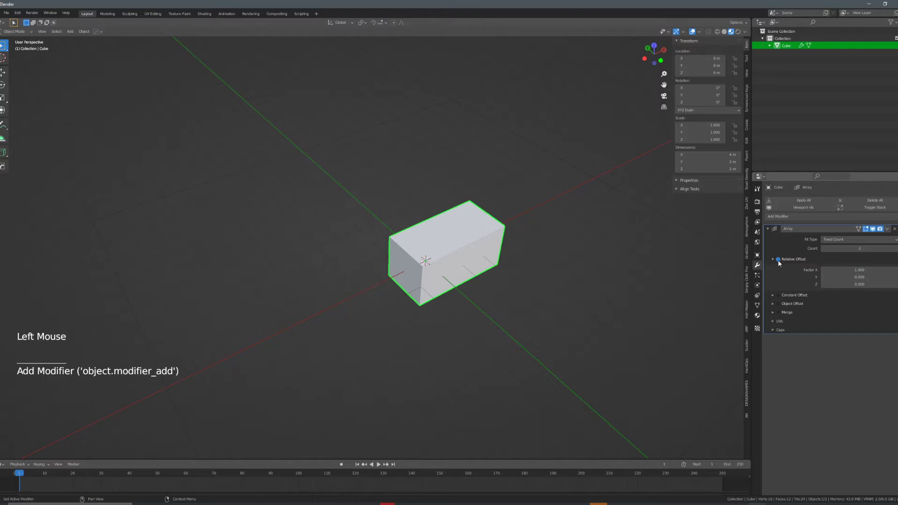
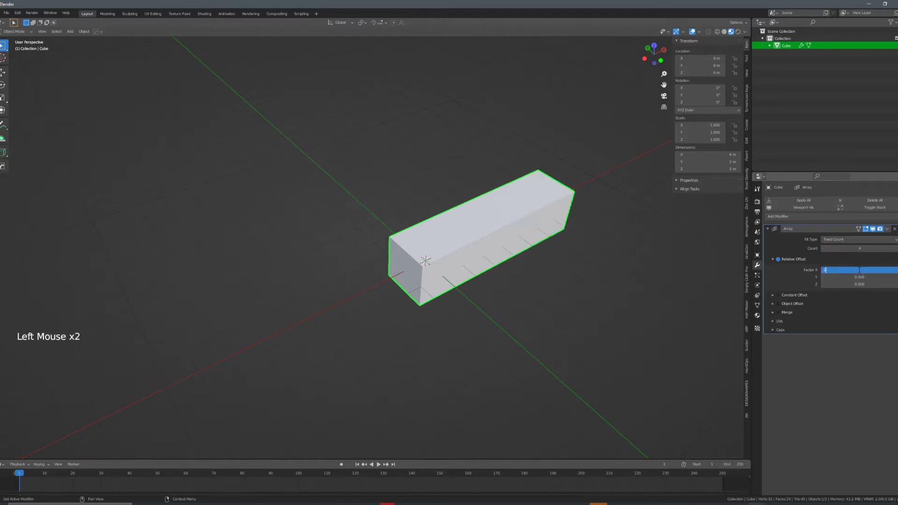
{"action": "scroll", "scroll_direction": "down", "scroll_amount": 3}
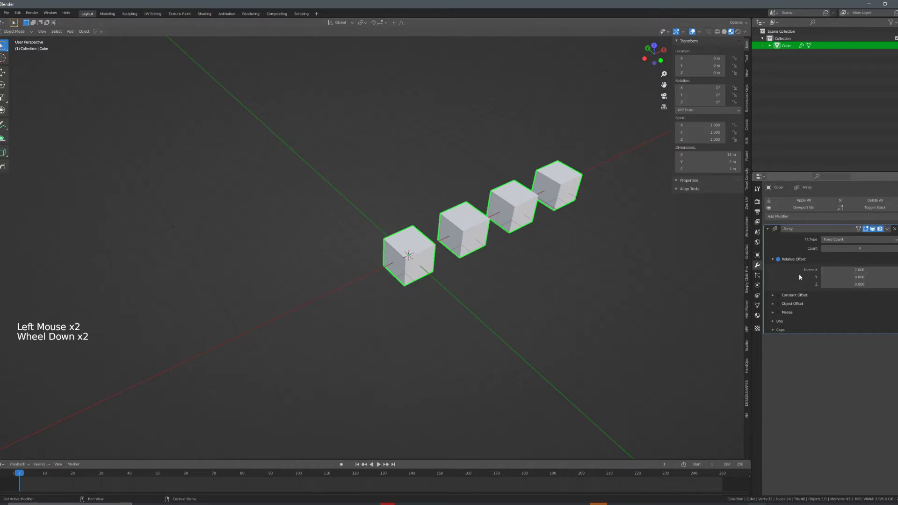
{"action": "middle_click", "coordinate": [630, 270]}
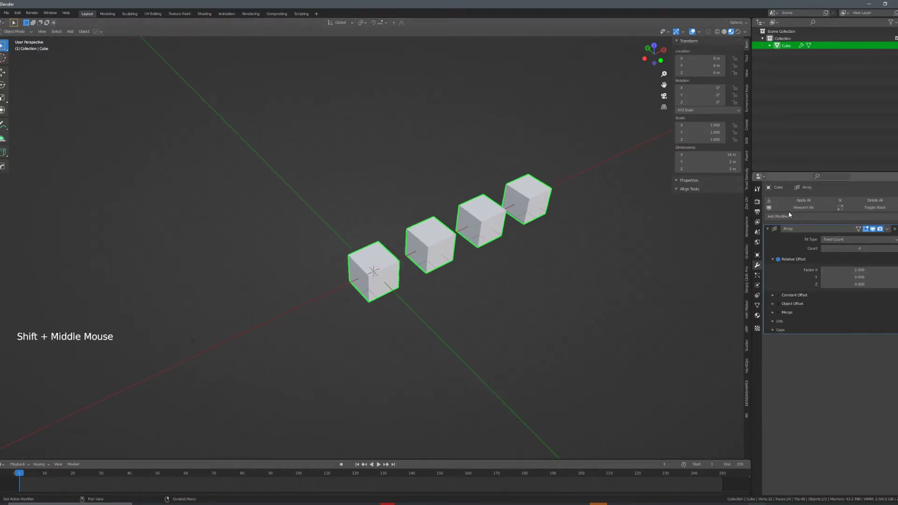
Add a second Array modifier with Count 5, Relative Offset X 0 and Y 2.3, forming a grid.
{"action": "left_click", "coordinate": [793, 219]}
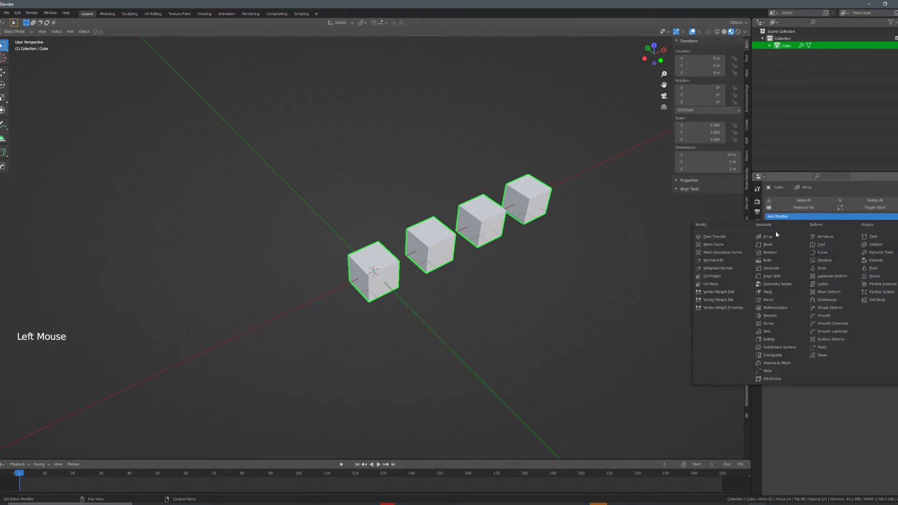
{"action": "scroll", "scroll_direction": "down", "scroll_amount": 3}
{"action": "middle_click", "coordinate": [521, 249]}
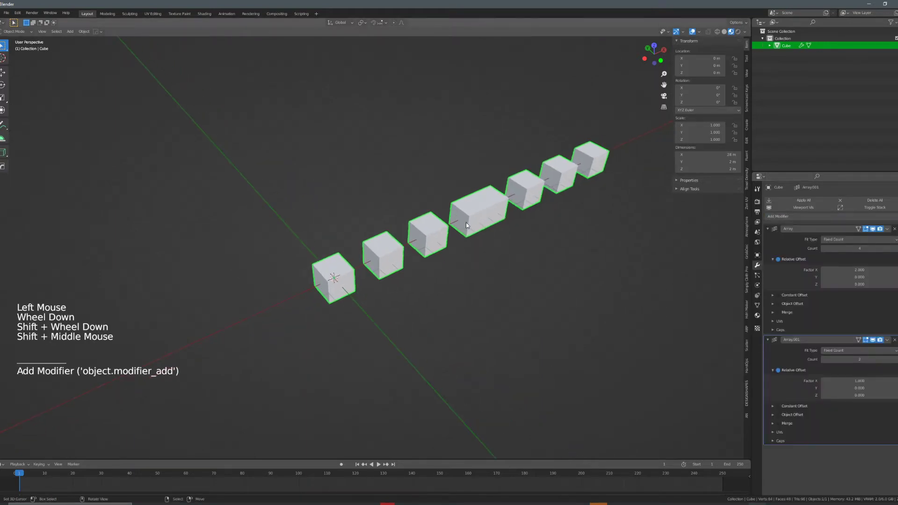
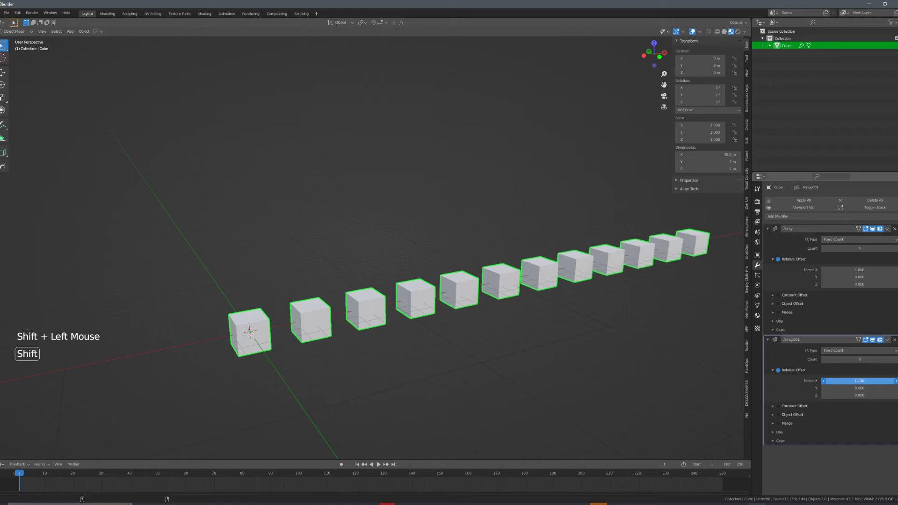
{"action": "middle_click", "coordinate": [580, 316]}
{"action": "scroll", "scroll_direction": "down", "scroll_amount": 3}
{"action": "middle_click", "coordinate": [531, 307]}
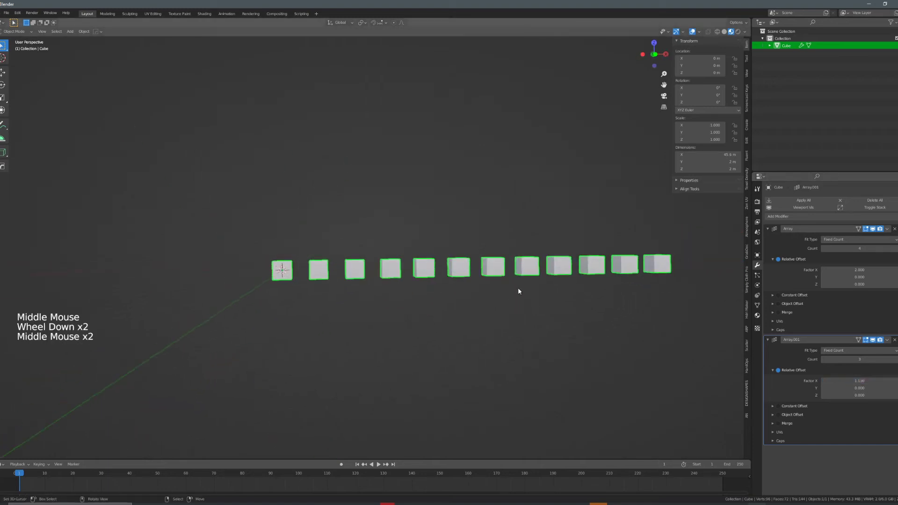
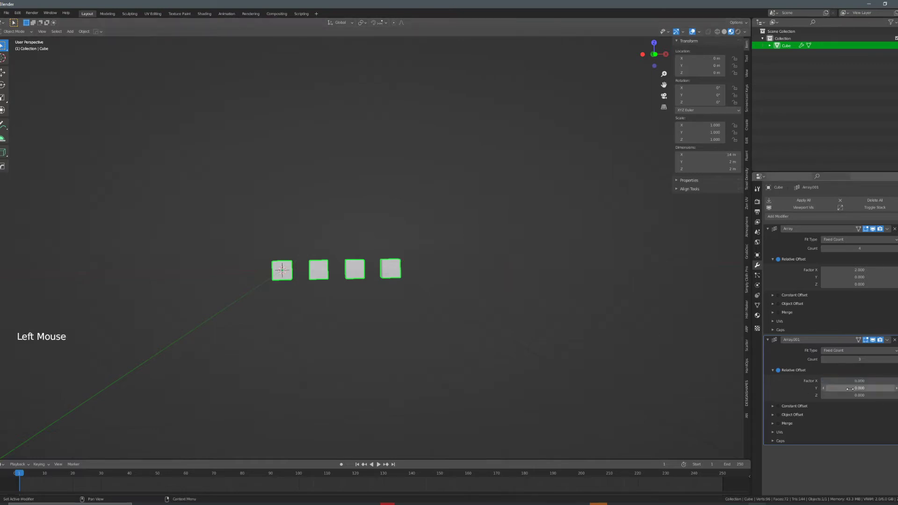
{"action": "middle_click", "coordinate": [500, 311]}
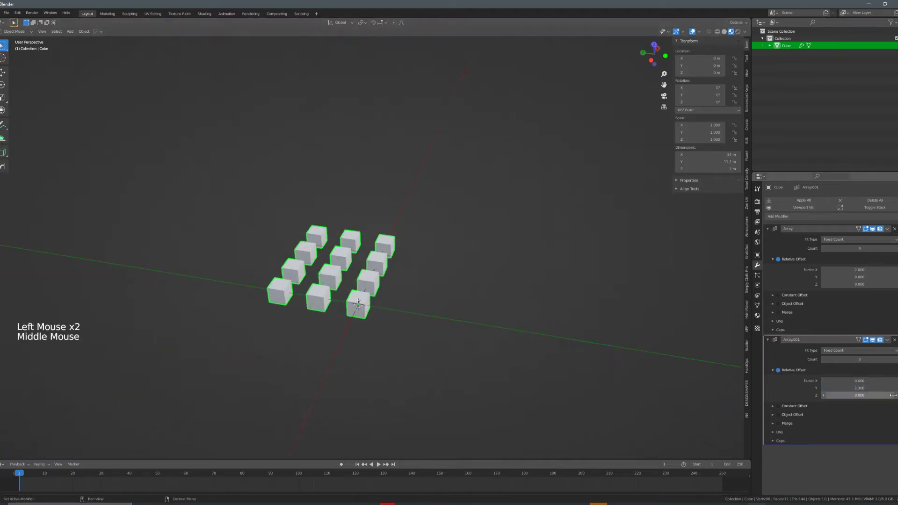
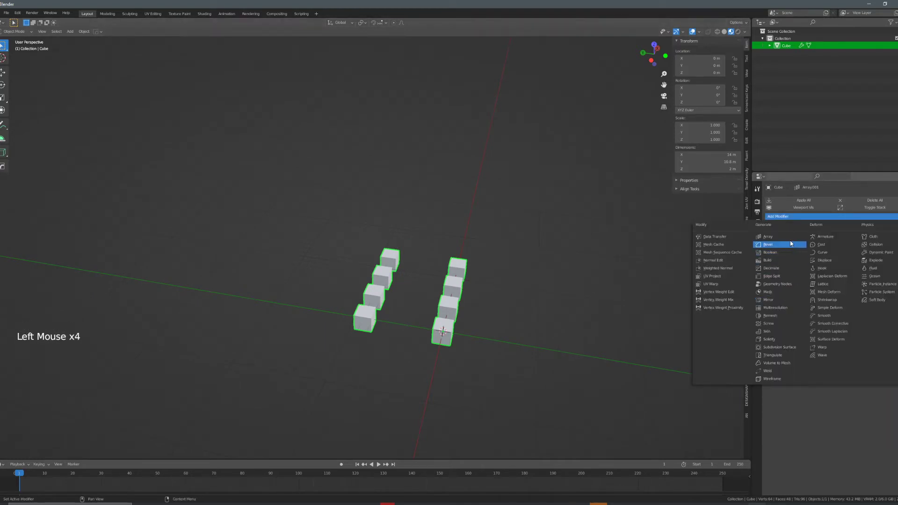
Add a third Array modifier with Count 3, Relative Offset X 0 and Z 2, stacking three layers.
{"action": "middle_click", "coordinate": [552, 265]}
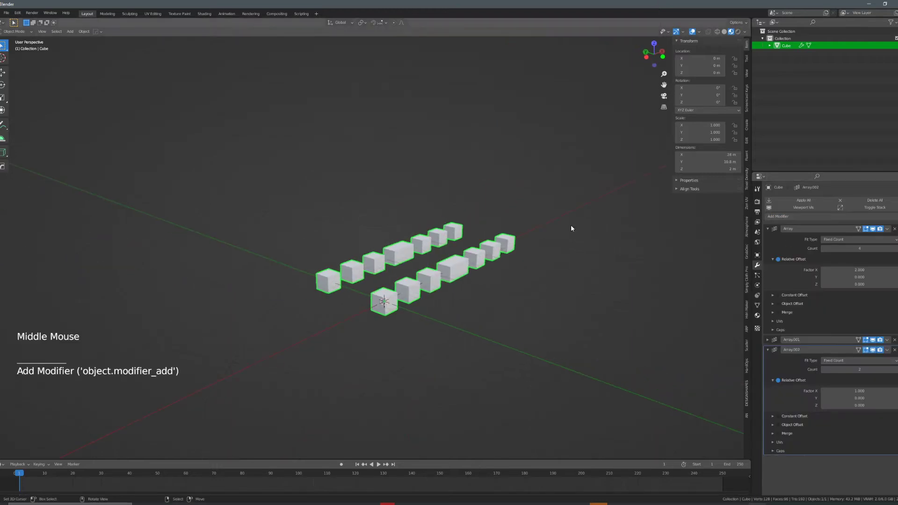
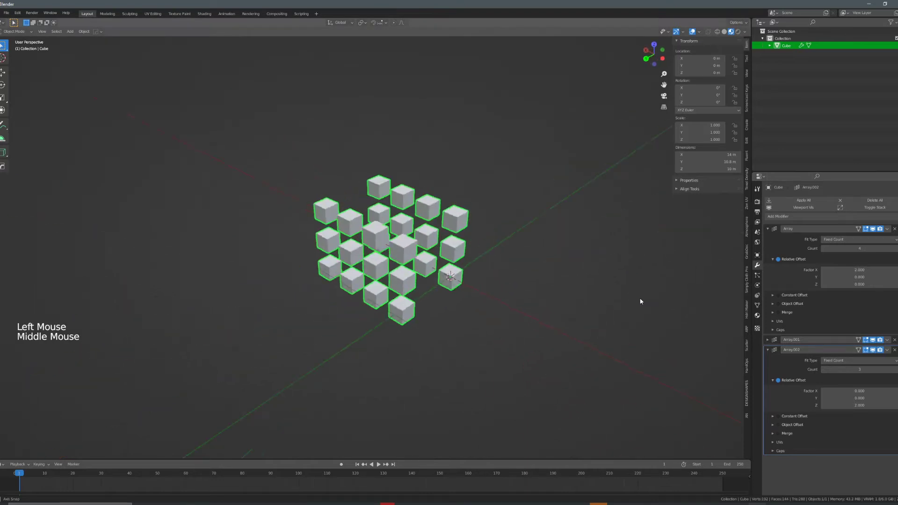
{"action": "middle_click", "coordinate": [517, 279]}
{"action": "scroll", "scroll_direction": "up", "scroll_amount": 3}
{"action": "middle_click", "coordinate": [407, 277]}
In Edit Mode extrude the cube into a tall pillar and add a sliding edge loop for the ledge.
{"action": "key", "text": "Tab"}
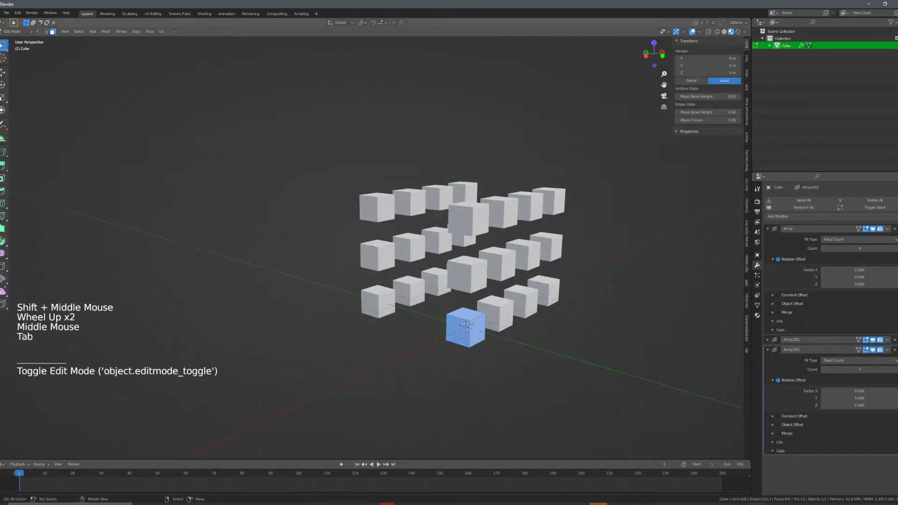
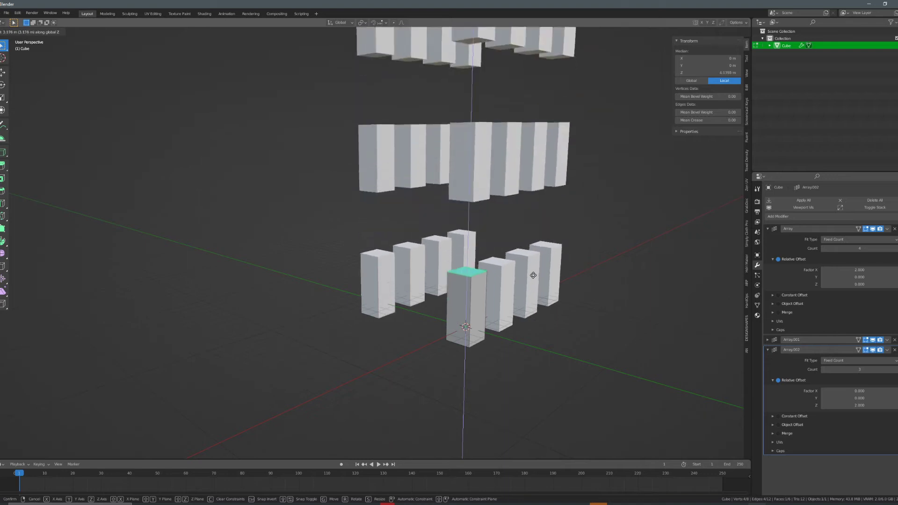
{"action": "scroll", "scroll_direction": "up", "scroll_amount": 3}
{"action": "key", "text": "a"}
{"action": "key", "text": "ctrl+r"}
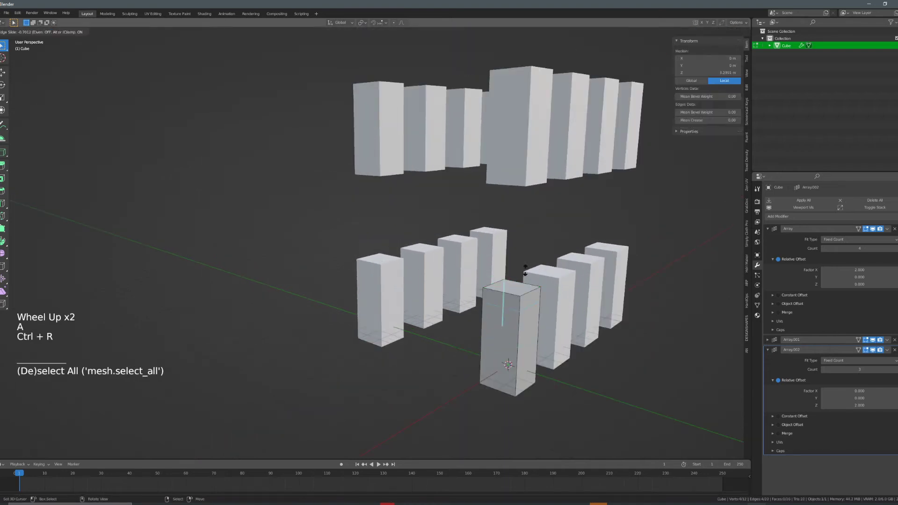
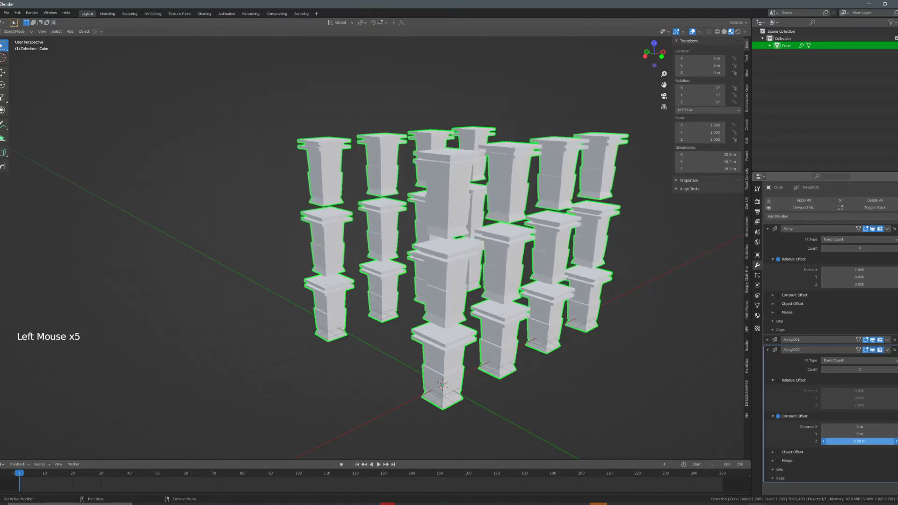
Rename the arrays X-Axis, Y-Axis, Z-Axis and add a fourth Array with Count 3, Relative Offset X 1.
{"action": "scroll", "scroll_direction": "down", "scroll_amount": 3}
{"action": "middle_click", "coordinate": [499, 331]}
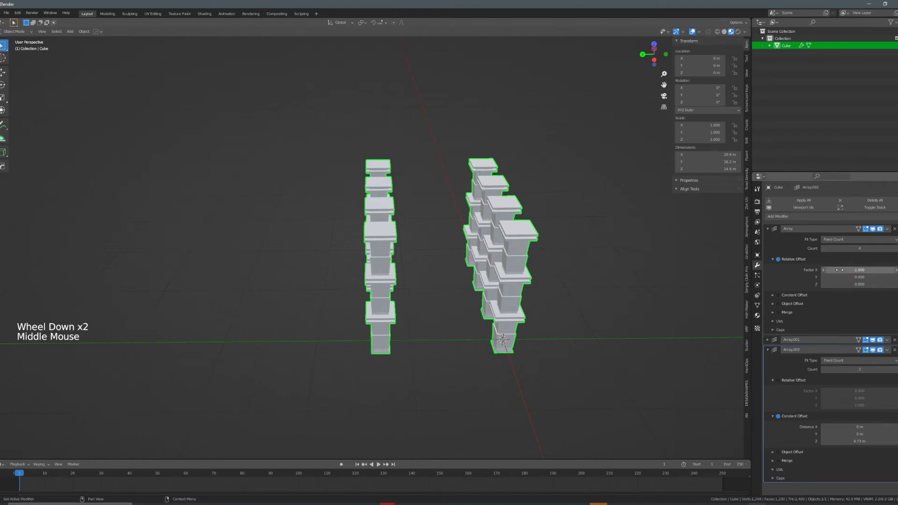
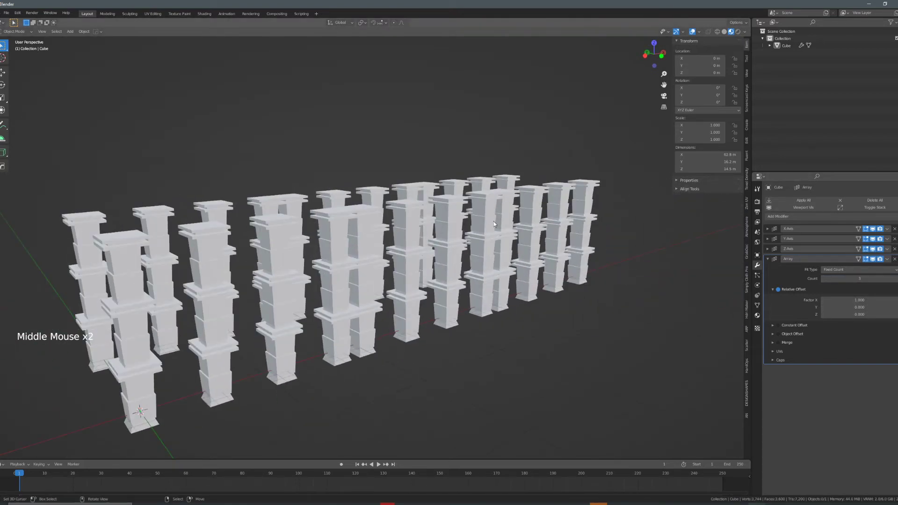
Rename the fourth array Whole-Array, collapse its settings and extrude shelf slats in Edit Mode.
{"action": "middle_click", "coordinate": [490, 227]}
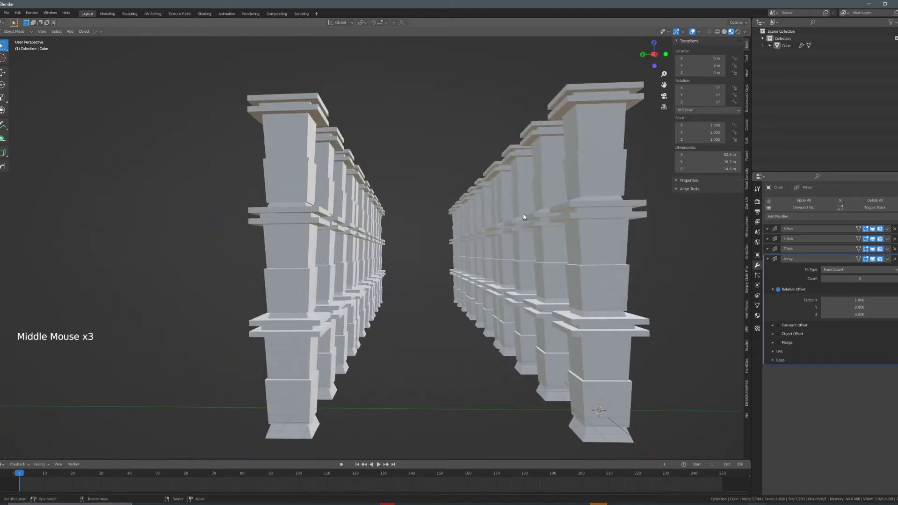
{"action": "middle_click", "coordinate": [510, 248]}
{"action": "scroll", "scroll_direction": "down", "scroll_amount": 3}
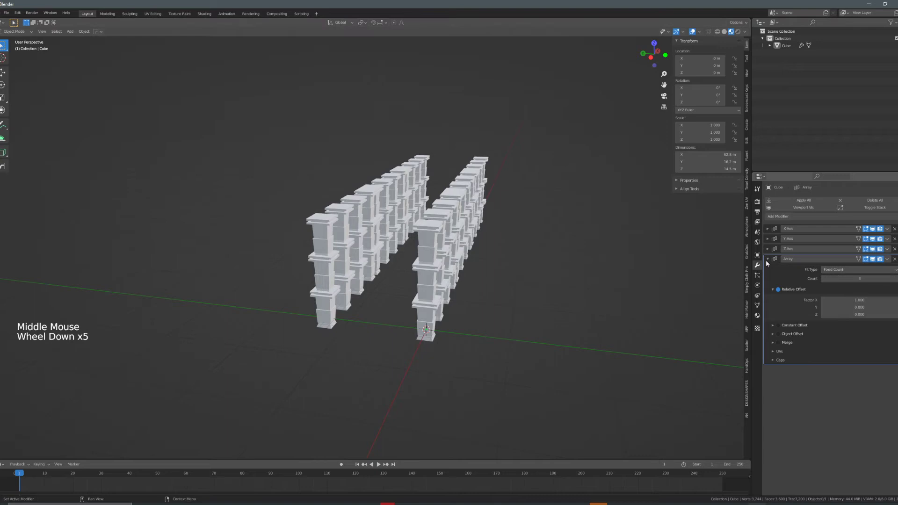
{"action": "left_click", "coordinate": [769, 261]}
{"action": "scroll", "scroll_direction": "down", "scroll_amount": 3}
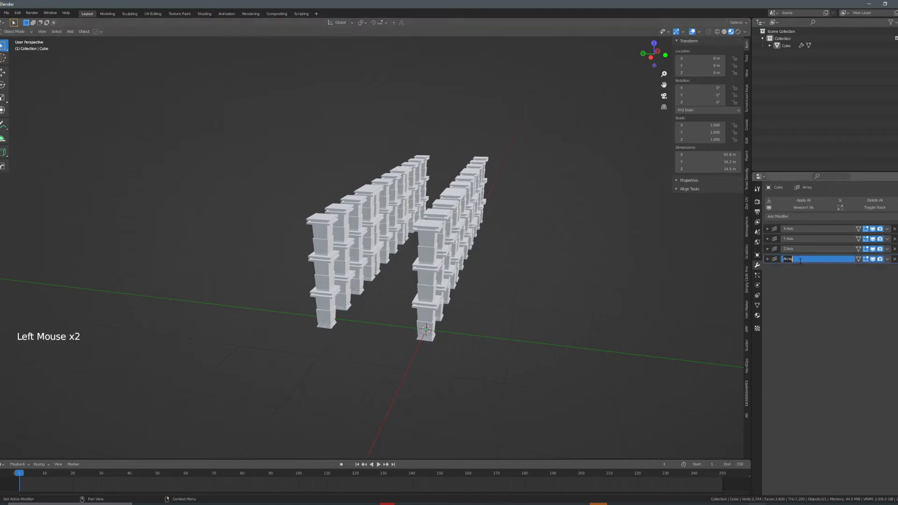
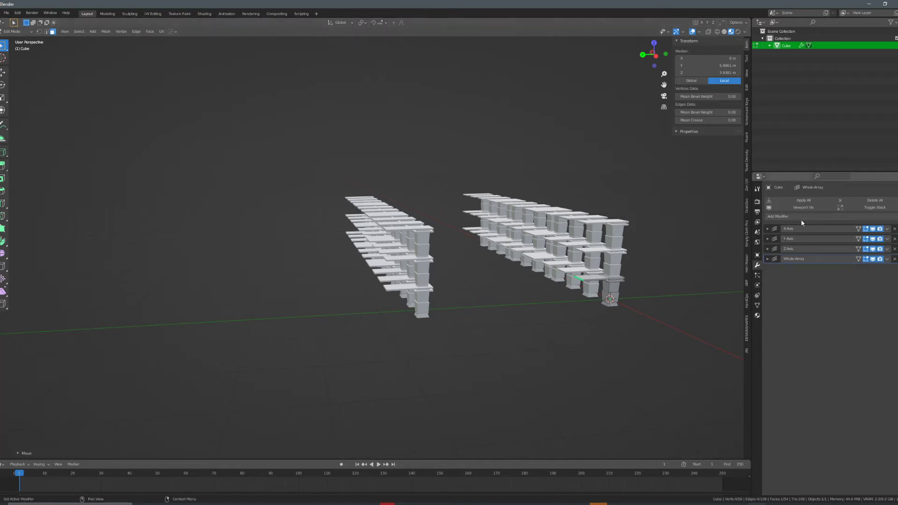
Add a Mirror modifier on the Y axis, return to Object Mode and bring up the Add menu.
{"action": "left_click", "coordinate": [769, 239]}
{"action": "left_click", "coordinate": [782, 215]}
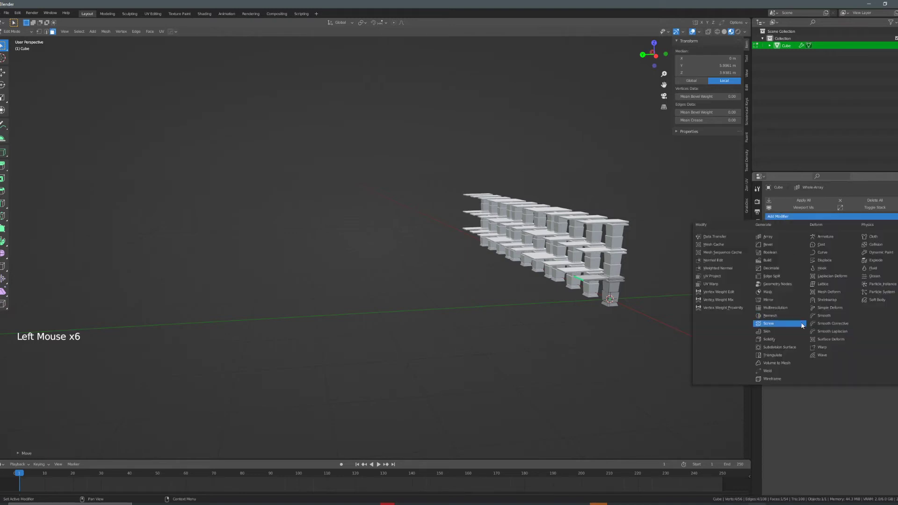
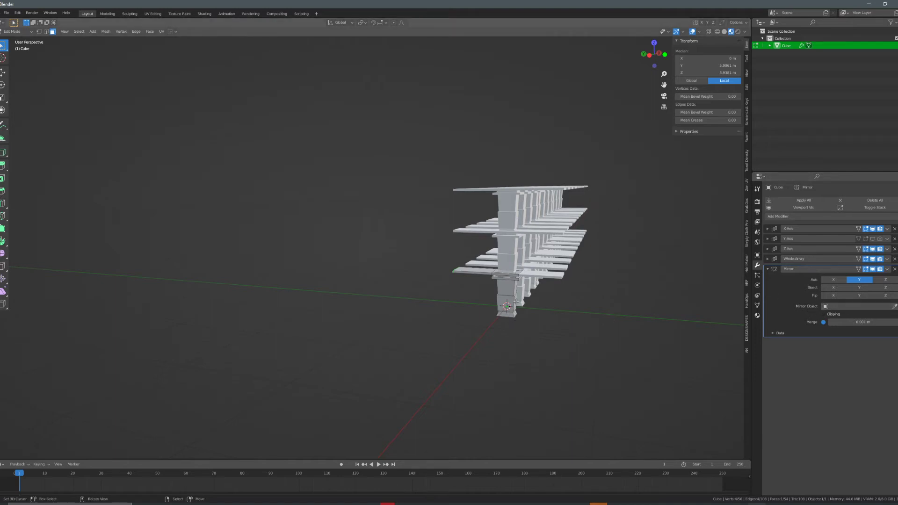
{"action": "key", "text": "shift+s"}
{"action": "key", "text": "shift+a"}
{"action": "key", "text": "Tab"}
{"action": "key", "text": "a"}
{"action": "key", "text": "shift+a"}
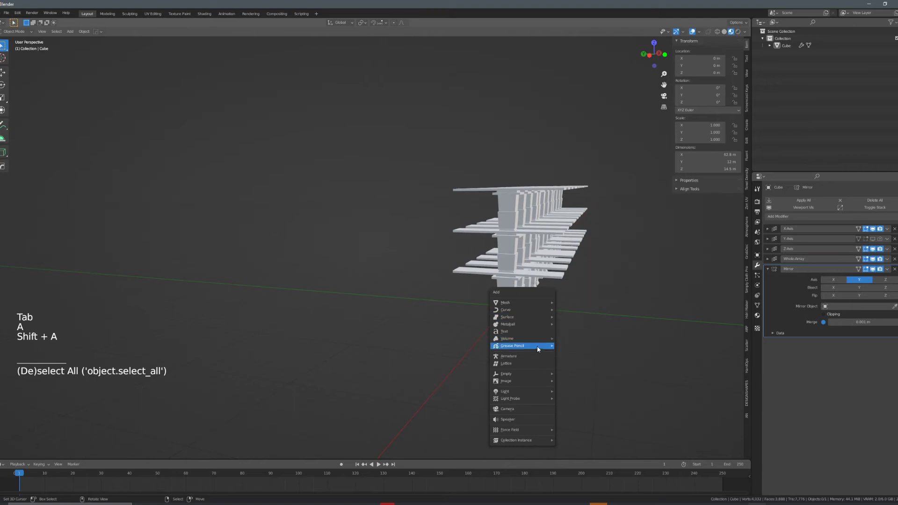
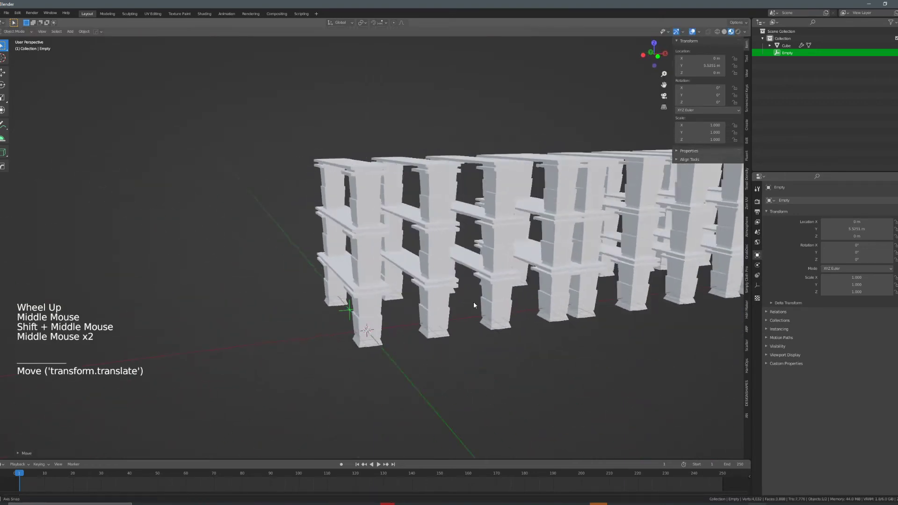
Show the Y-Axis array in the viewport again and inspect all mirrored structures.
{"action": "middle_click", "coordinate": [557, 311]}
{"action": "middle_click", "coordinate": [644, 319]}
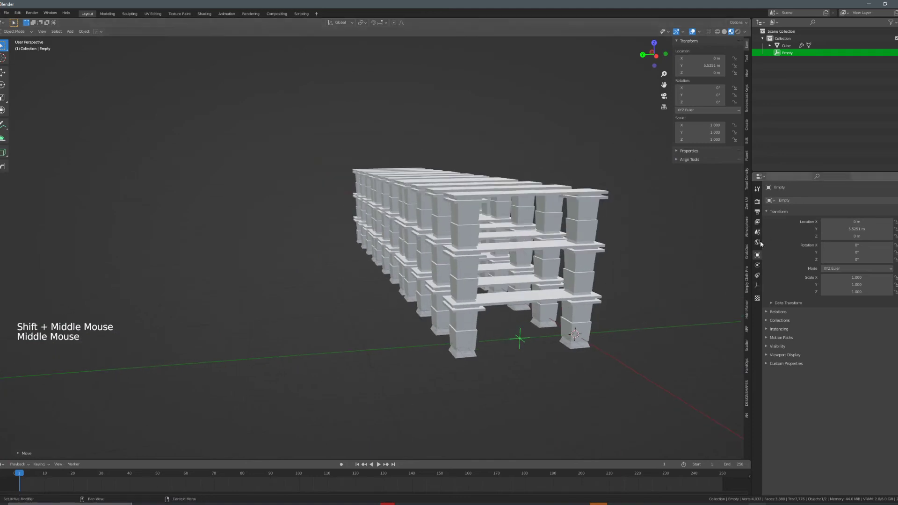
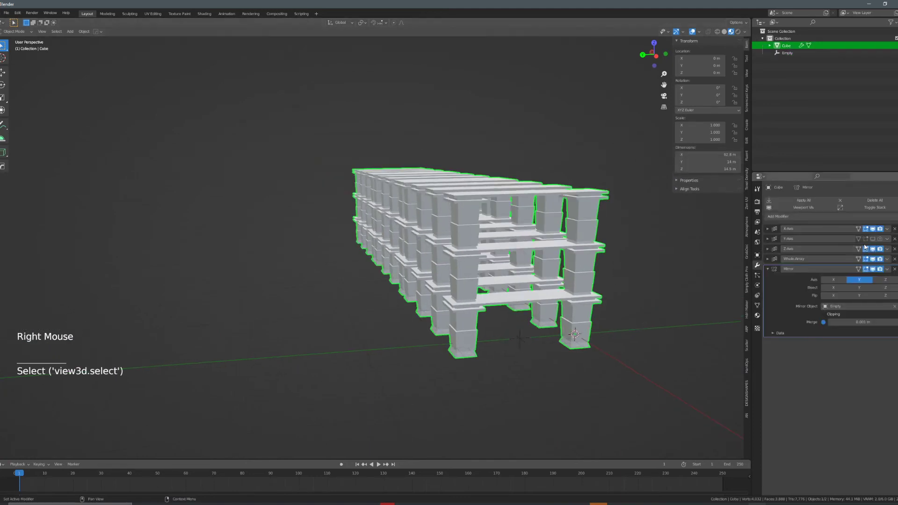
{"action": "left_click", "coordinate": [882, 241]}
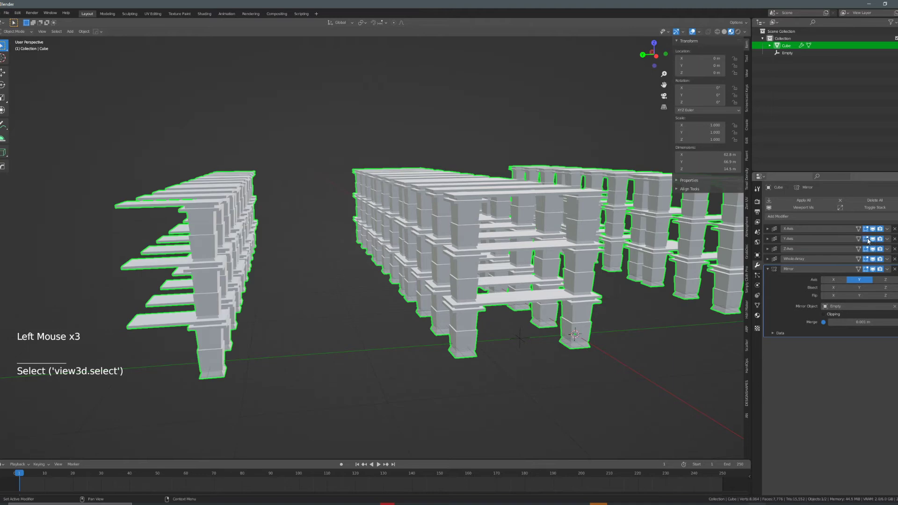
{"action": "scroll", "scroll_direction": "down", "scroll_amount": 3}
{"action": "middle_click", "coordinate": [548, 264]}
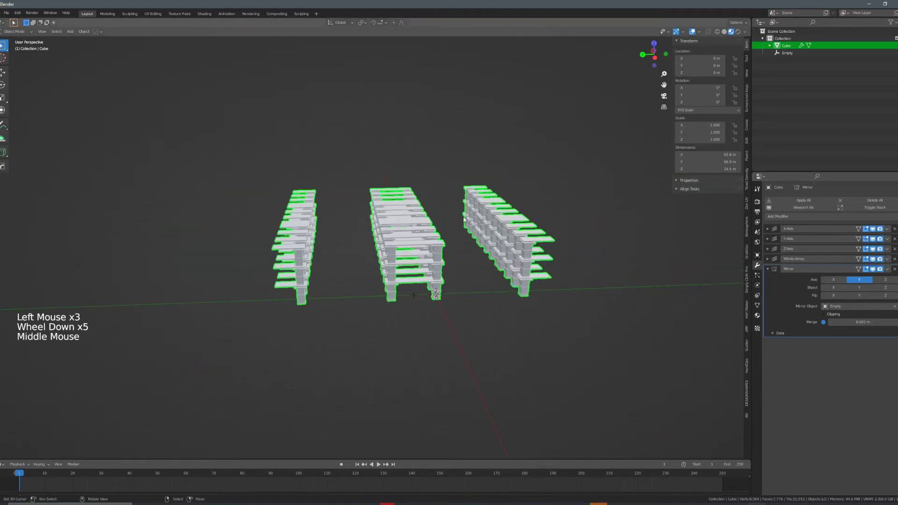
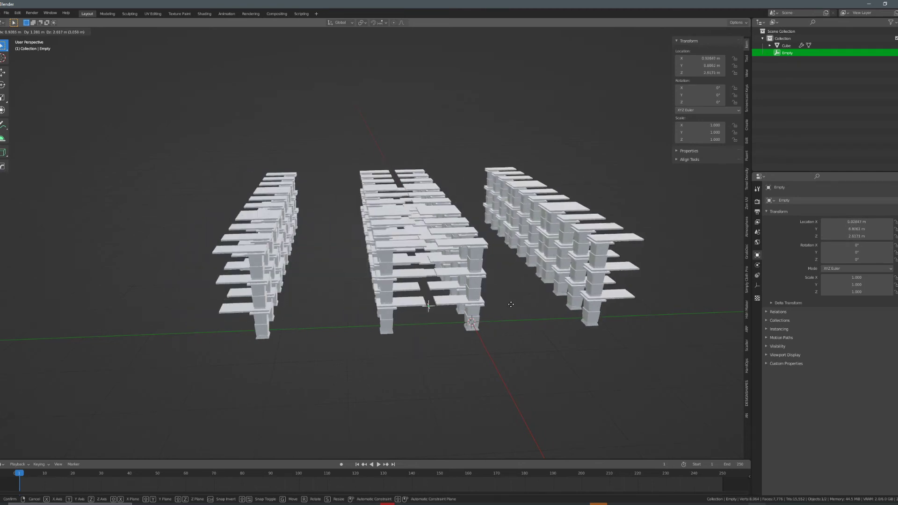
Scale the mirror Empty and rotate it around the Z axis to reposition the mirrored copy.
{"action": "scroll", "scroll_direction": "down", "scroll_amount": 3}
{"action": "middle_click", "coordinate": [491, 278]}
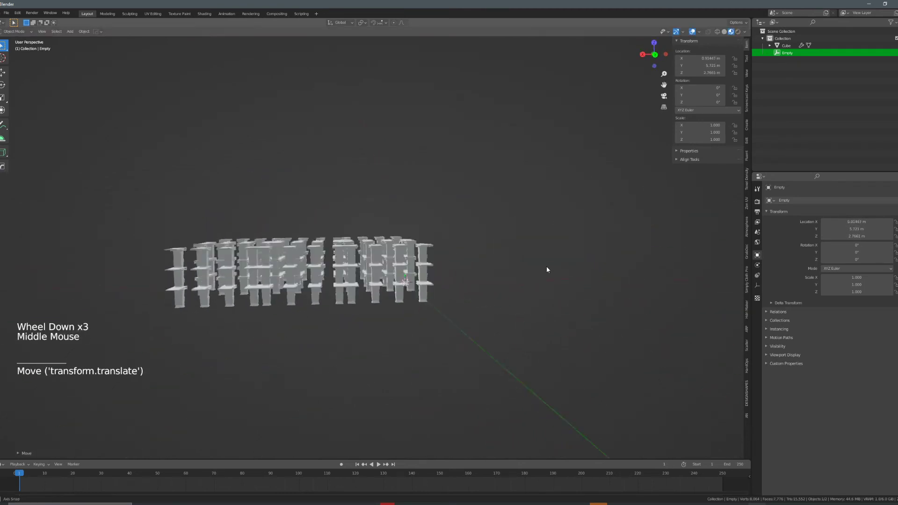
{"action": "middle_click", "coordinate": [436, 282]}
{"action": "scroll", "scroll_direction": "up", "scroll_amount": 3}
{"action": "middle_click", "coordinate": [415, 279]}
{"action": "middle_click", "coordinate": [492, 301]}
{"action": "scroll", "scroll_direction": "down", "scroll_amount": 3}
{"action": "key", "text": "r"}
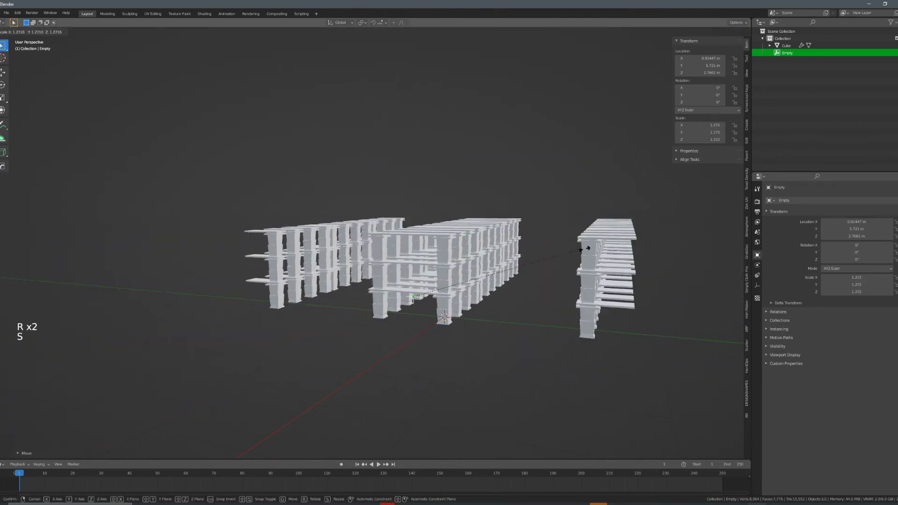
{"action": "scroll", "scroll_direction": "down", "scroll_amount": 3}
{"action": "key", "text": "r"}
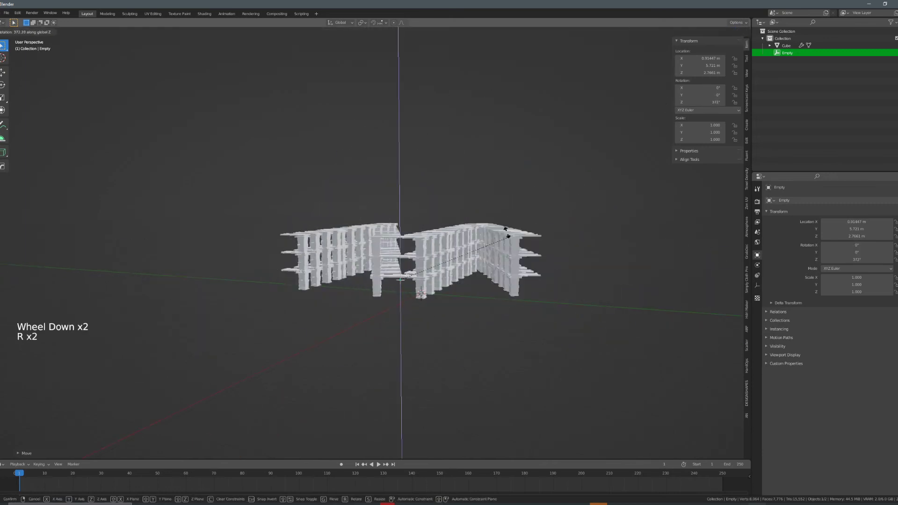
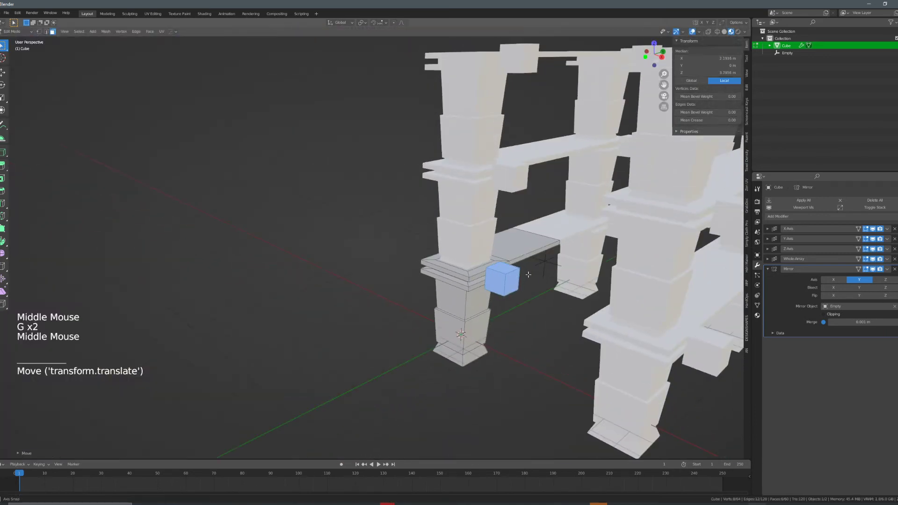
Move a small cube beside the lower pillar and enable Constant Offset on the X-Axis array.
{"action": "key", "text": "g"}
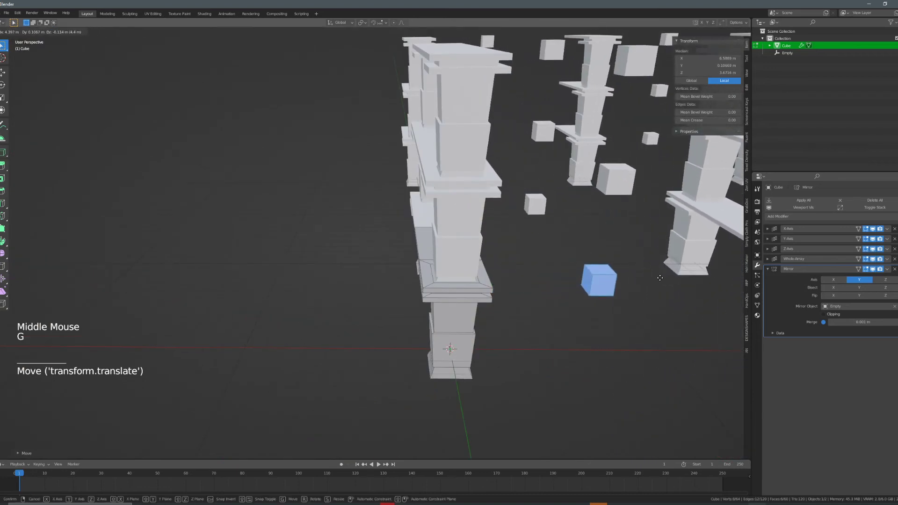
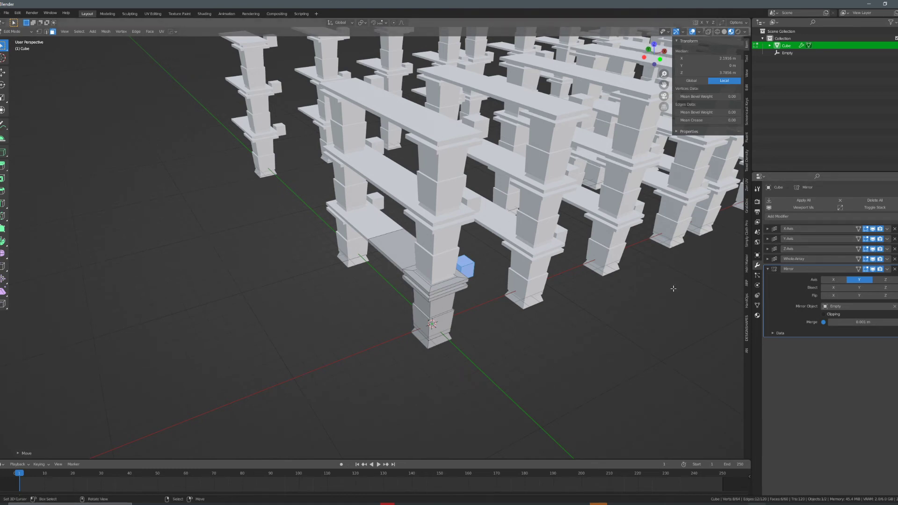
{"action": "left_click", "coordinate": [772, 229]}
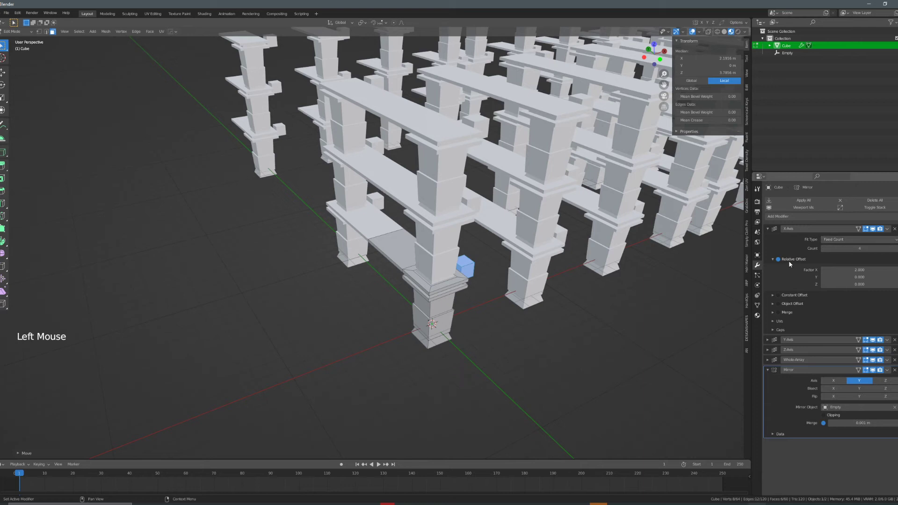
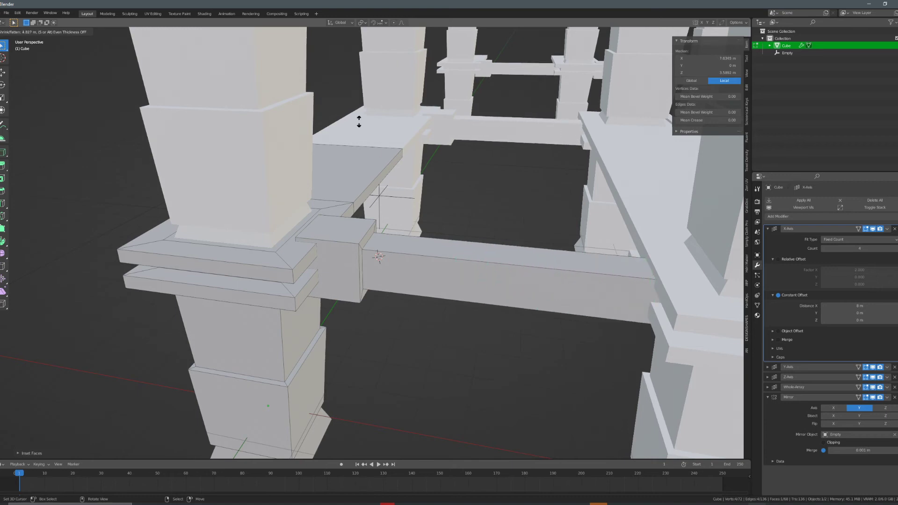
Extrude the inset face into a crossbeam, lengthen it and rotate it to run between pillars.
{"action": "key", "text": "a"}
{"action": "key", "text": "l"}
{"action": "key", "text": "shift+d"}
{"action": "key", "text": "r"}
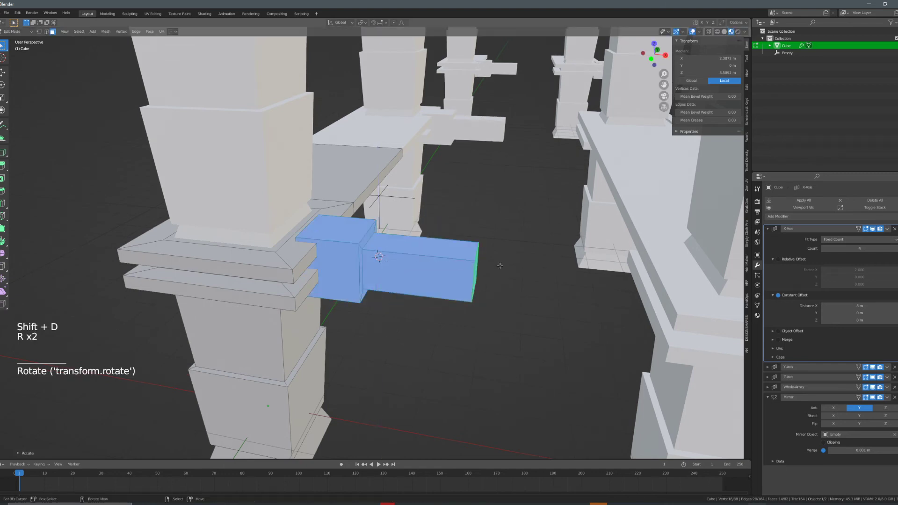
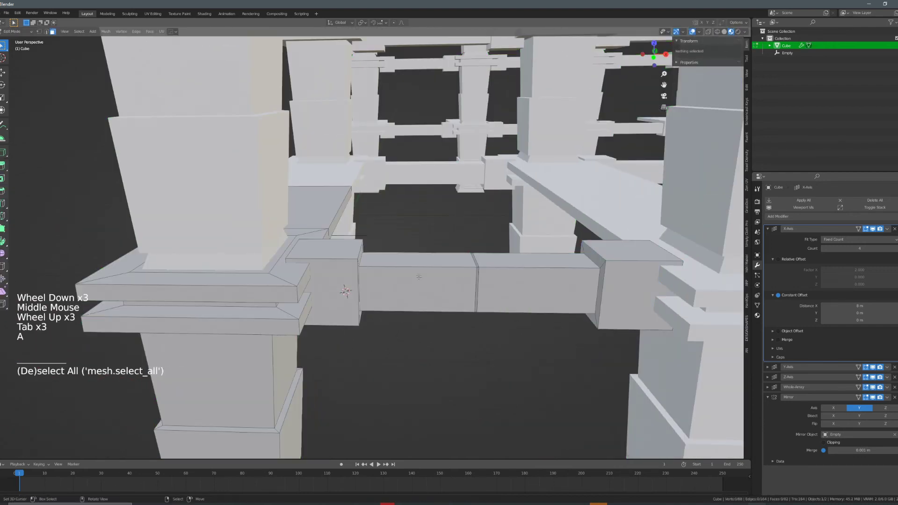
Add two loop cuts, inset the shelf faces into slatted strips and return to Object Mode.
{"action": "key", "text": "ctrl+r"}
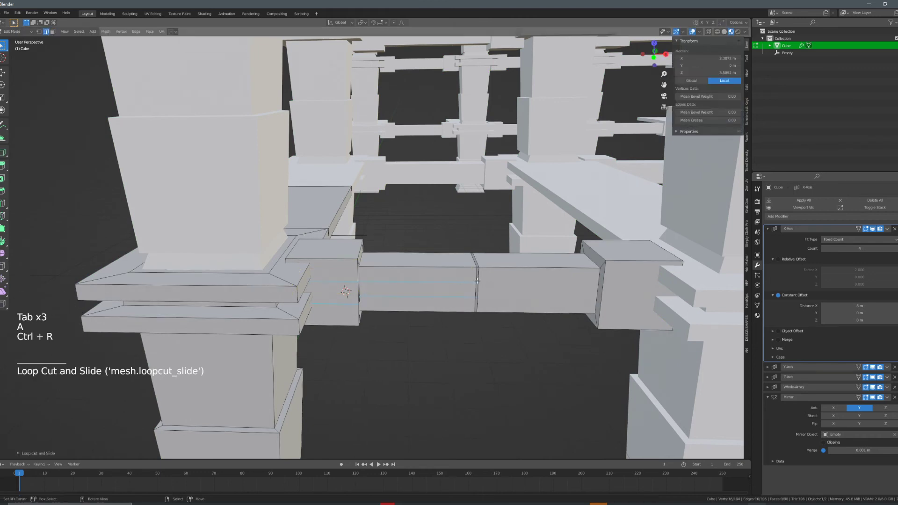
{"action": "key", "text": "ctrl+r"}
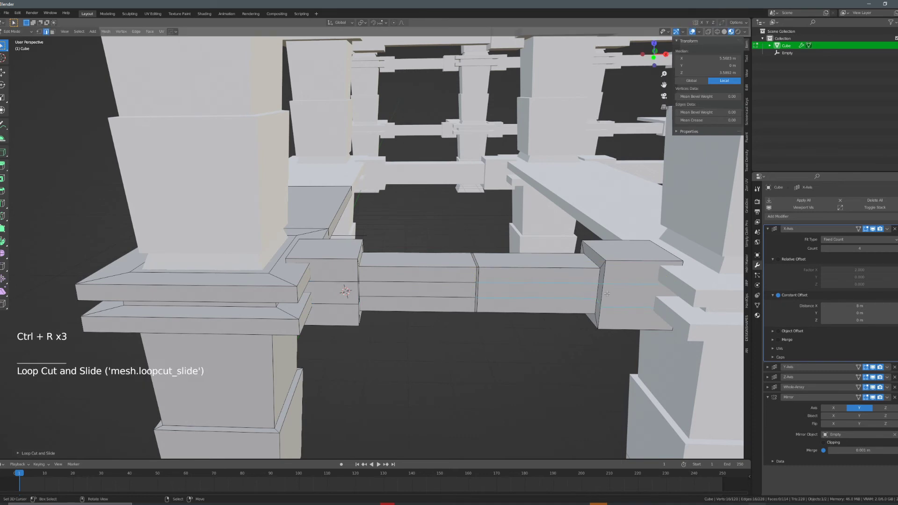
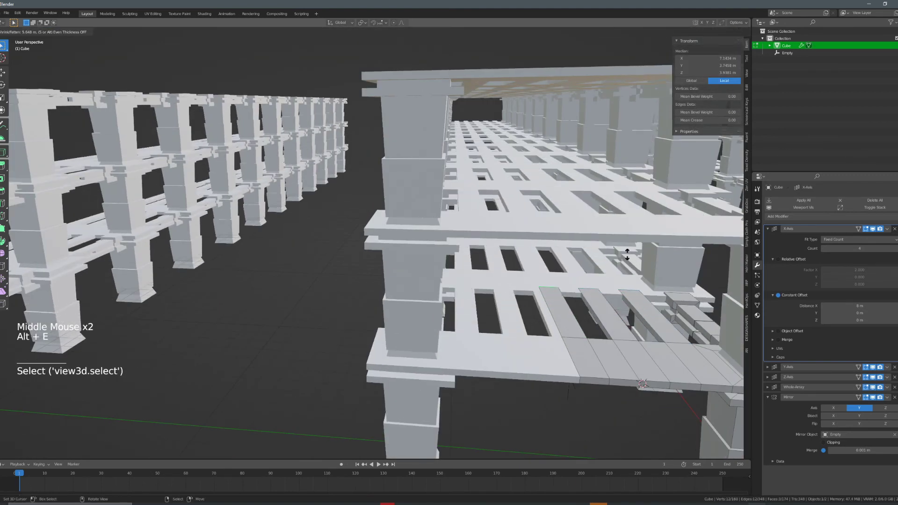
{"action": "scroll", "scroll_direction": "down", "scroll_amount": 3}
{"action": "key", "text": "Tab"}
{"action": "middle_click", "coordinate": [515, 280]}
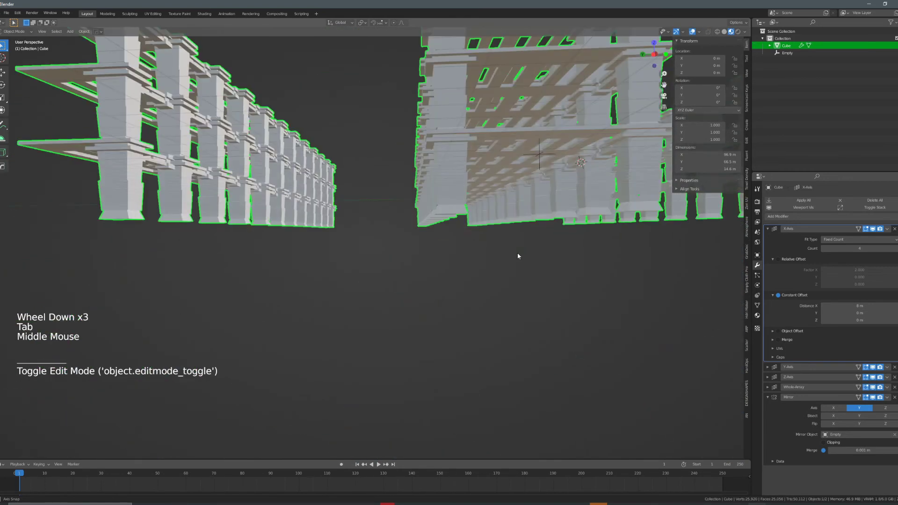
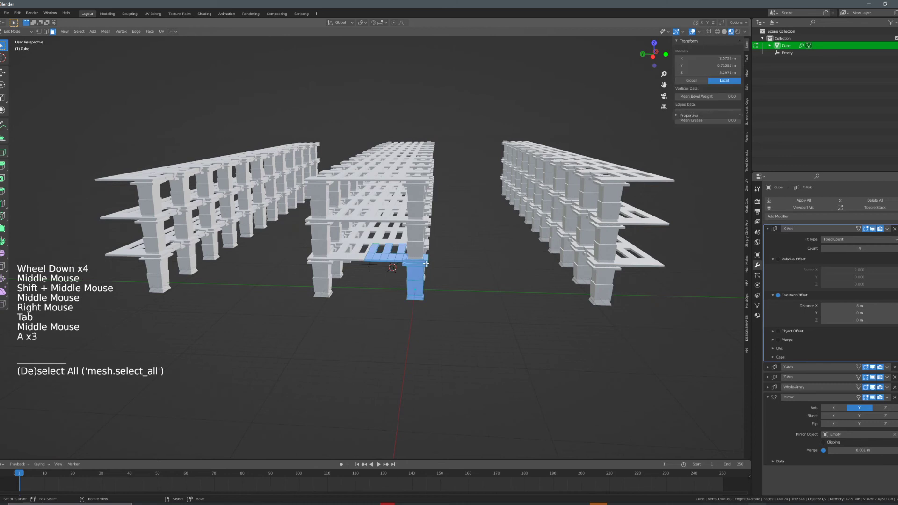
Duplicate one bay's pillar and shelf slats and separate the selection into Cube.001.
{"action": "key", "text": "shift+d"}
{"action": "key", "text": "alt+p"}
{"action": "key", "text": "ctrl+p"}
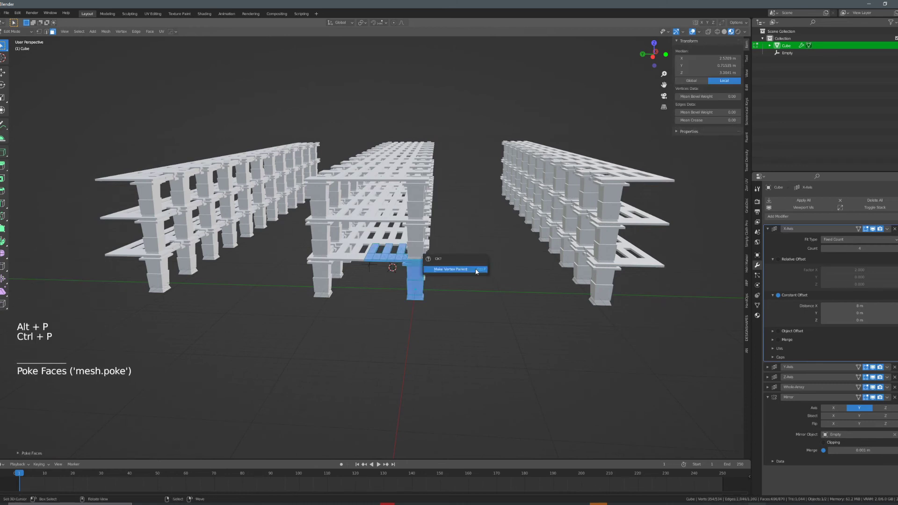
{"action": "key", "text": "p"}
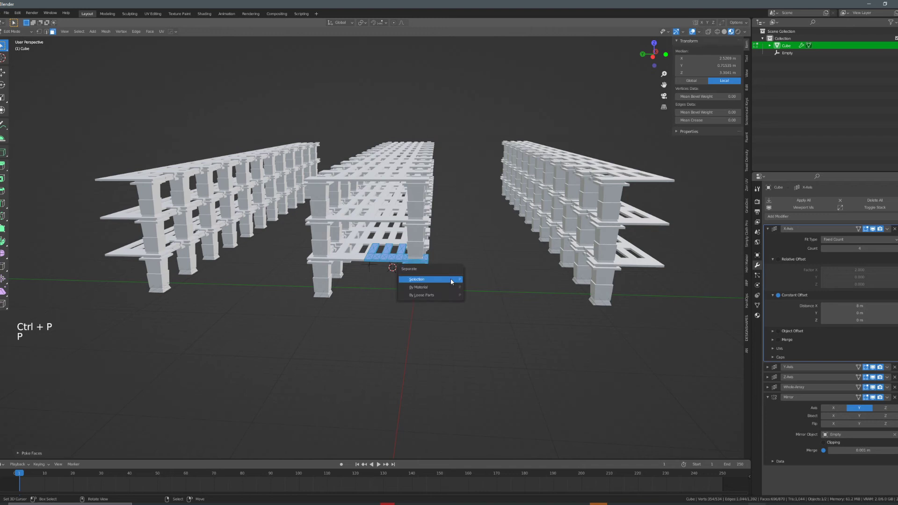
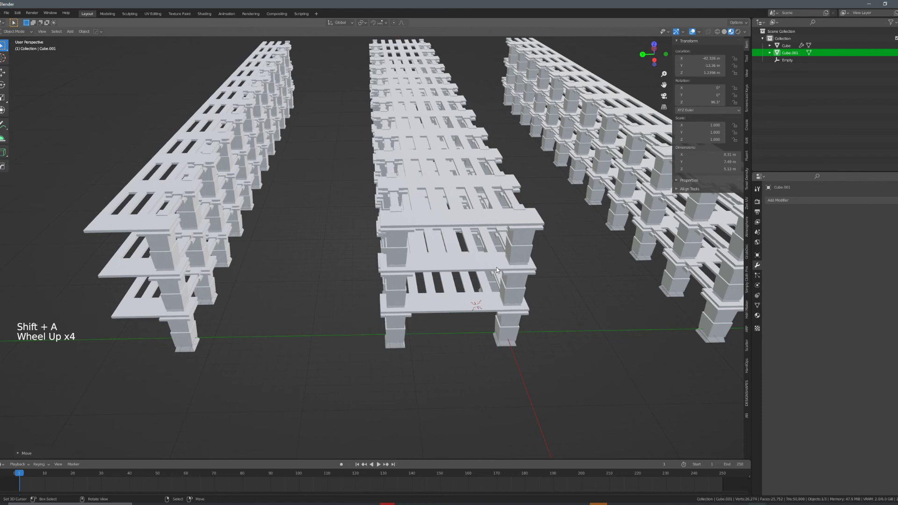
Add a plane beneath the arcades and scale it up into a large ground.
{"action": "scroll", "scroll_direction": "down", "scroll_amount": 3}
{"action": "key", "text": "shift+a"}
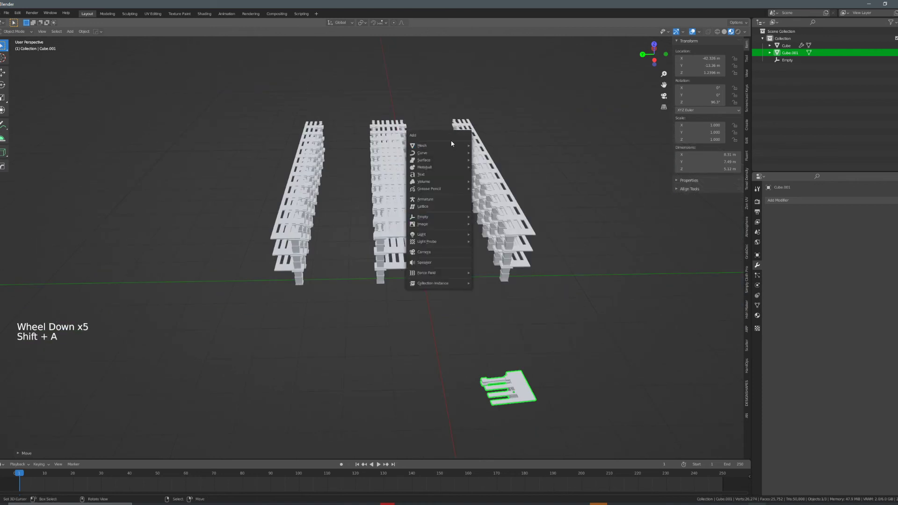
{"action": "key", "text": "s"}
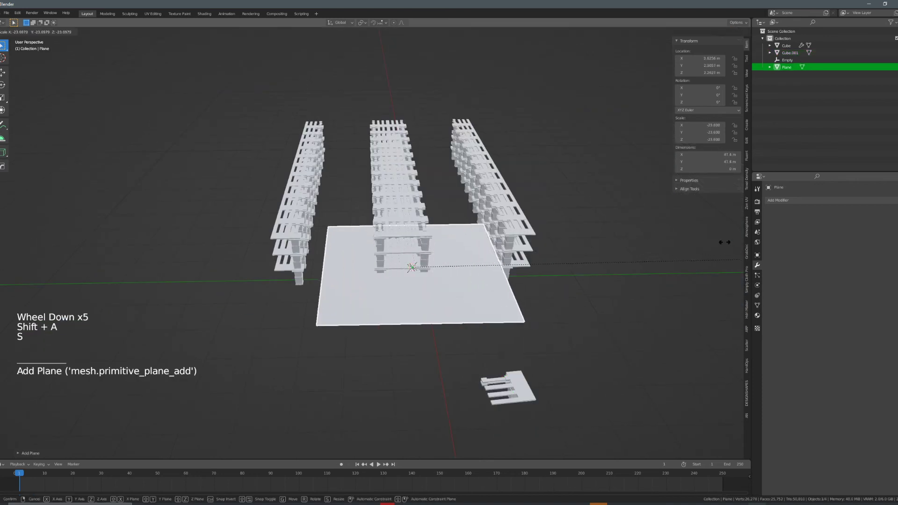
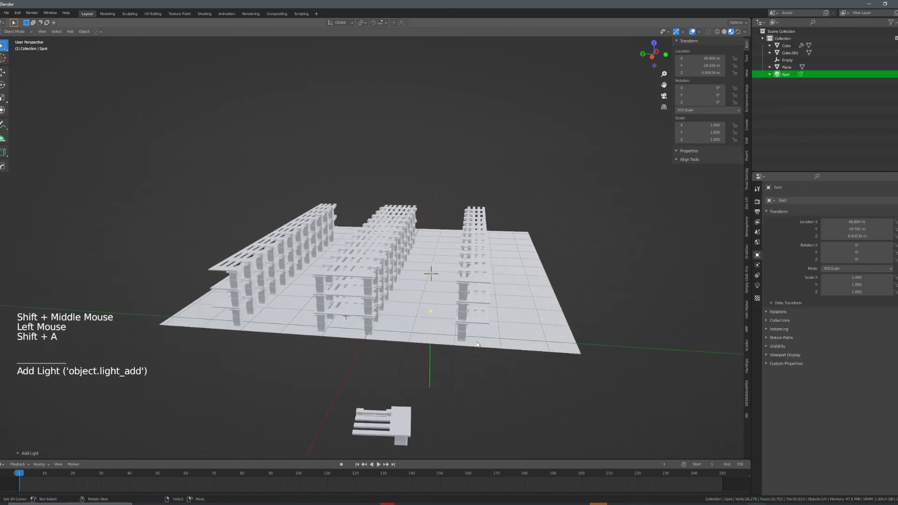
Delete the spot light, add a Sun and tilt it so the arcades cast slatted shadows.
{"action": "key", "text": "Delete"}
{"action": "key", "text": "shift+a"}
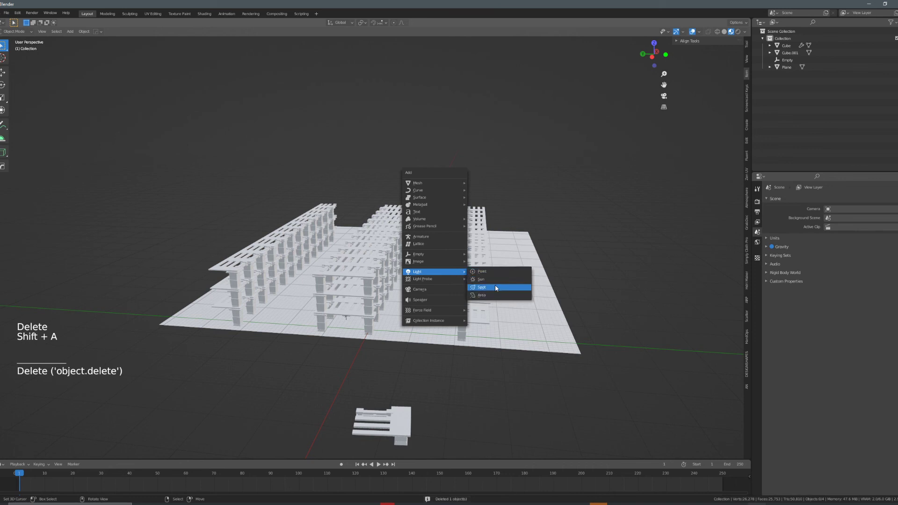
{"action": "key", "text": "r"}
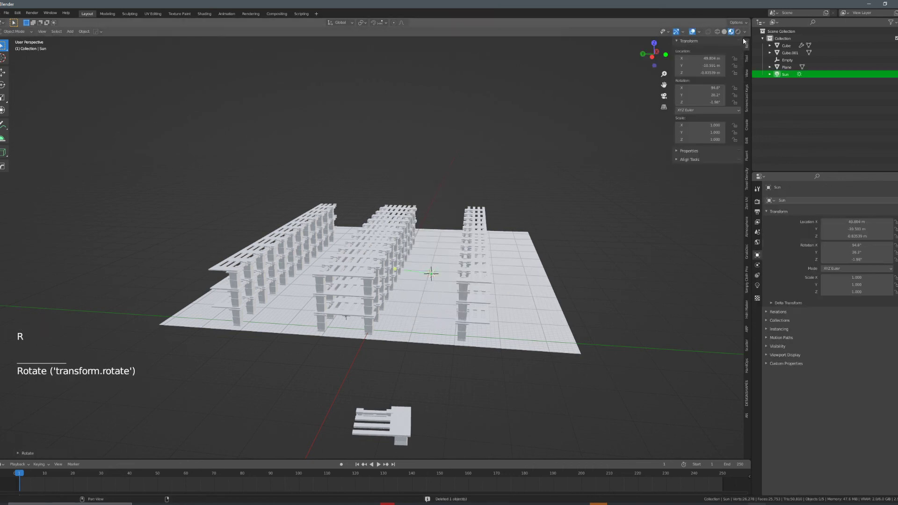
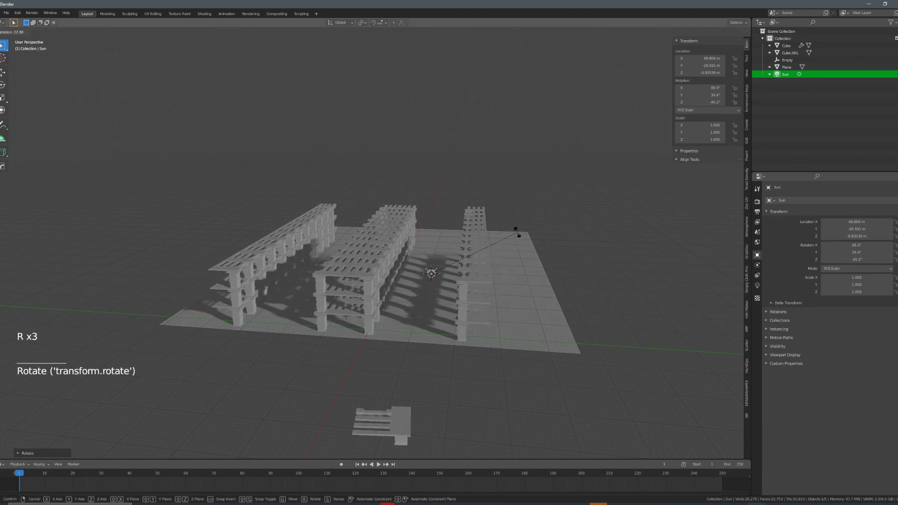
{"action": "scroll", "scroll_direction": "up", "scroll_amount": 3}
{"action": "middle_click", "coordinate": [487, 280]}
{"action": "middle_click", "coordinate": [494, 273]}
Refine the sun angle while checking the shadows from inside the arcade walkway.
{"action": "scroll", "scroll_direction": "down", "scroll_amount": 3}
{"action": "middle_click", "coordinate": [474, 250]}
{"action": "key", "text": "r"}
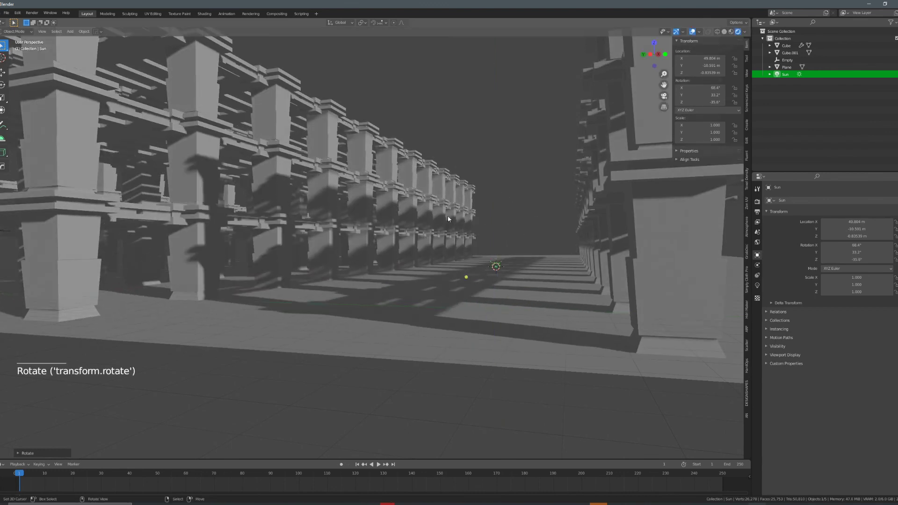
{"action": "scroll", "scroll_direction": "down", "scroll_amount": 3}
{"action": "middle_click", "coordinate": [389, 202]}
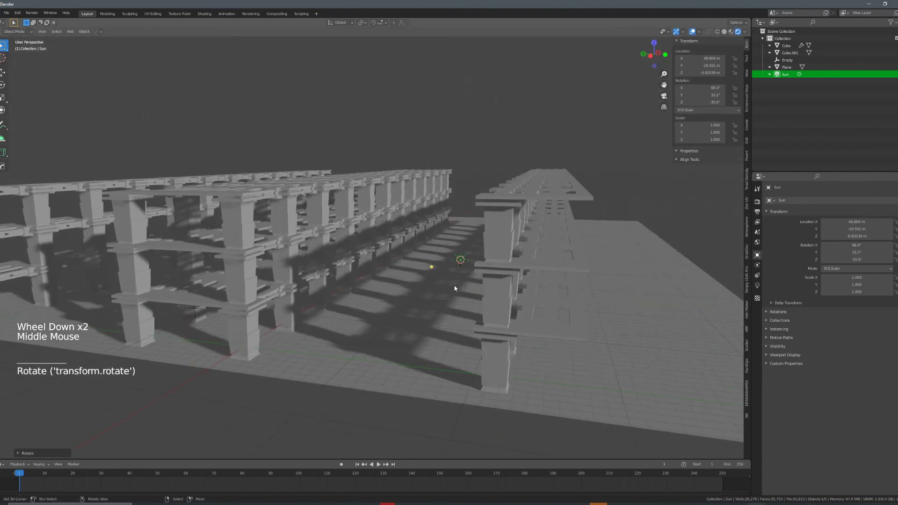
Switch the render engine to Workbench with flat lighting and shadows enabled.
{"action": "left_click", "coordinate": [758, 200]}
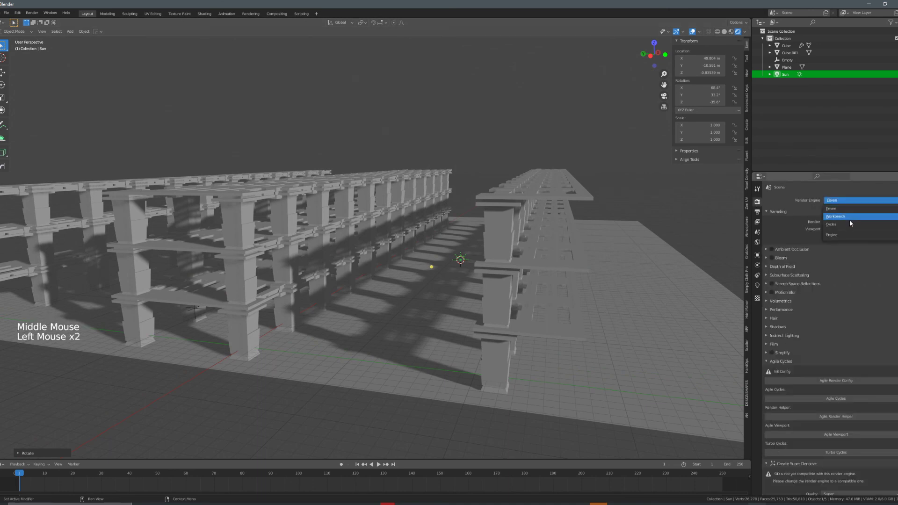
{"action": "left_click", "coordinate": [869, 263]}
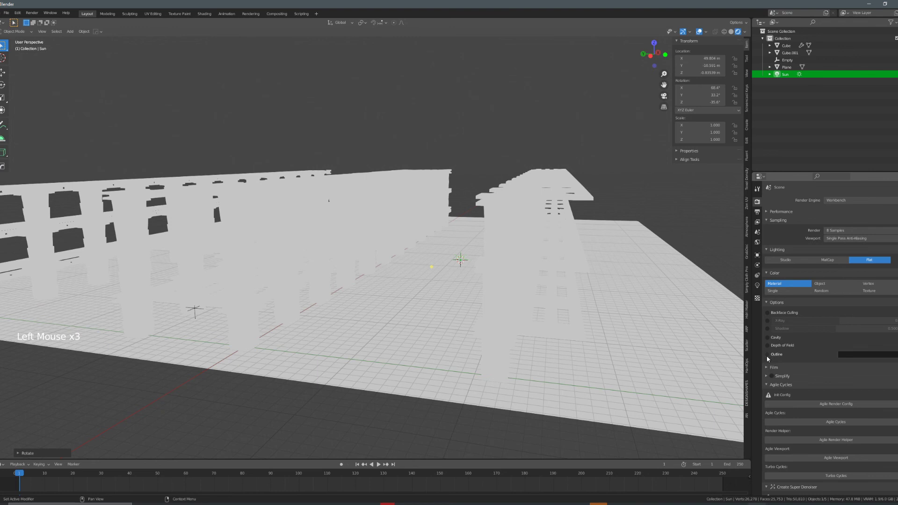
{"action": "left_click", "coordinate": [771, 331]}
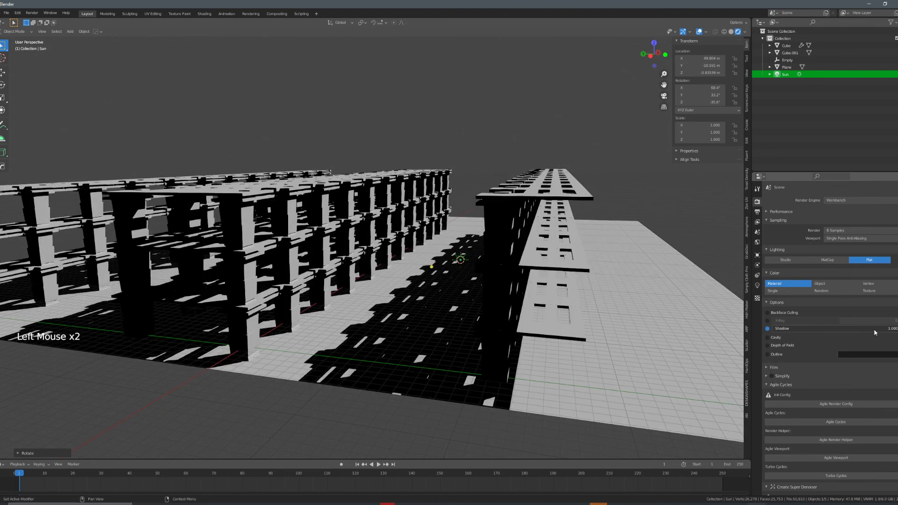
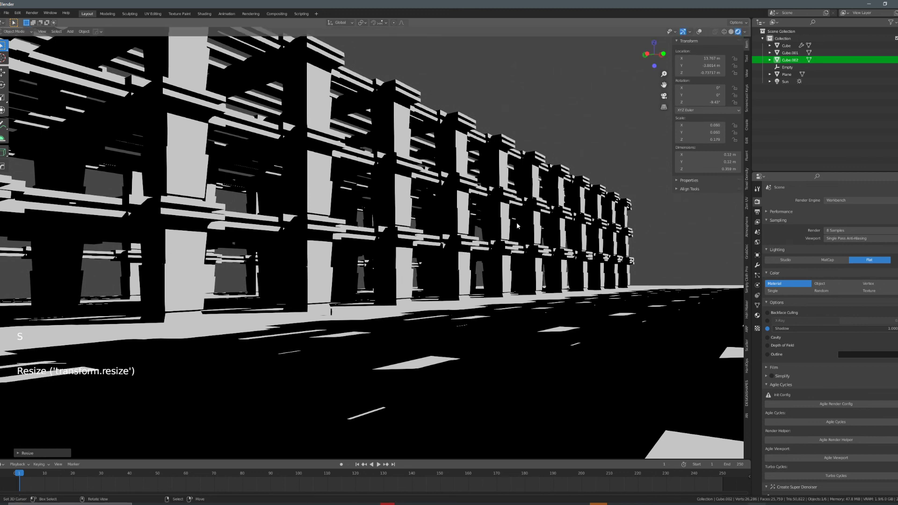
{"action": "middle_click", "coordinate": [507, 235]}
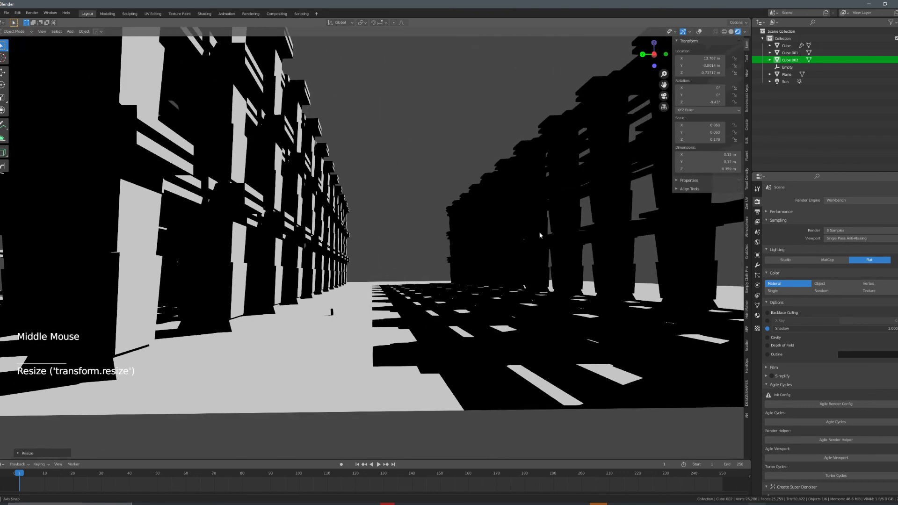